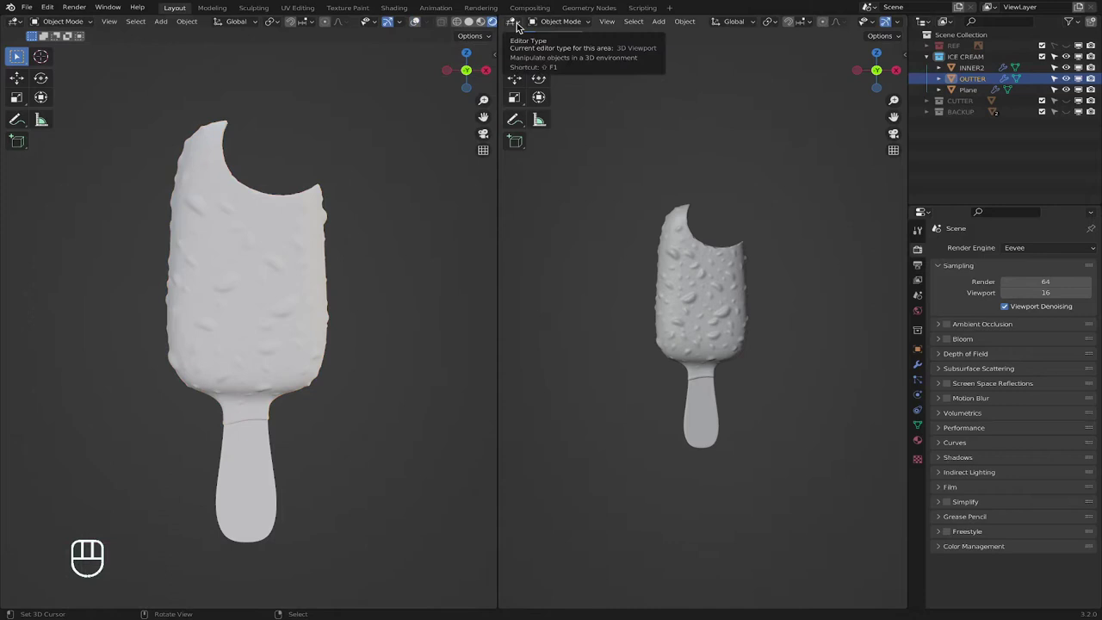
# Switch the right viewport to an empty shader node editor and hide its side panel
pyautogui.moveTo(520, 24); pyautogui.dragTo(993, 233)
pyautogui.press('n')
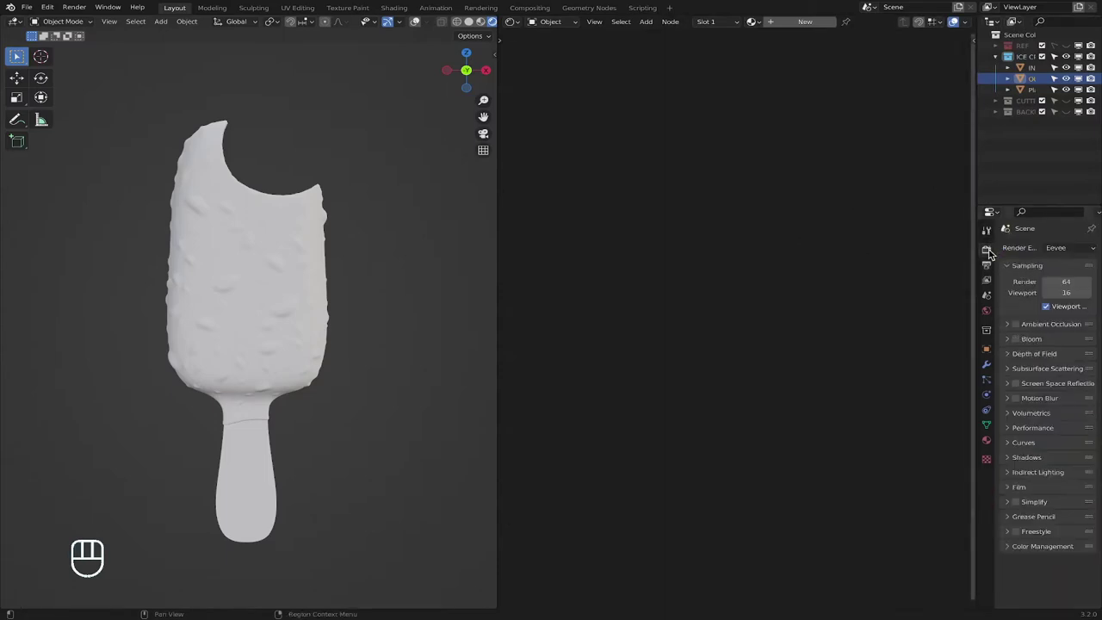
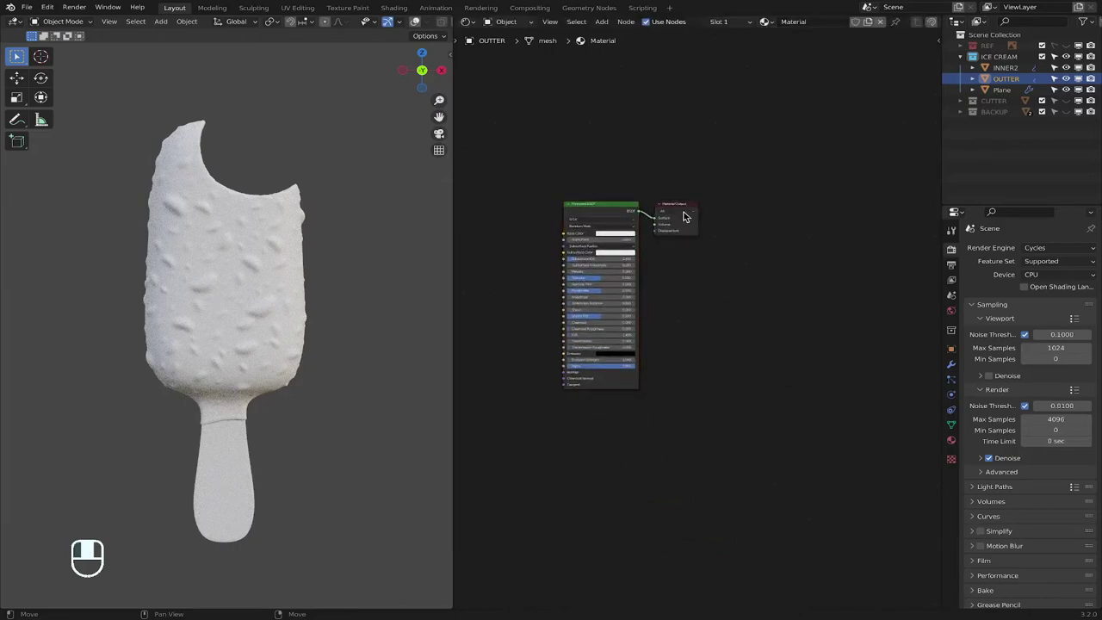
# Spread the shell material nodes apart and add a Geometry node above the shader
pyautogui.moveTo(685, 207); pyautogui.dragTo(685, 151)
pyautogui.press('space')
pyautogui.moveTo(685, 150); pyautogui.dragTo(670, 248)
# Add a ColorRamp fed by Geometry Pointiness and move the Material Output lower
pyautogui.press('space')
pyautogui.moveTo(670, 248); pyautogui.dragTo(675, 239)
pyautogui.moveTo(675, 238); pyautogui.dragTo(658, 156)
# Duplicate the Principled BSDF so two shaders sit stacked in the shell material
pyautogui.press('shift+d')
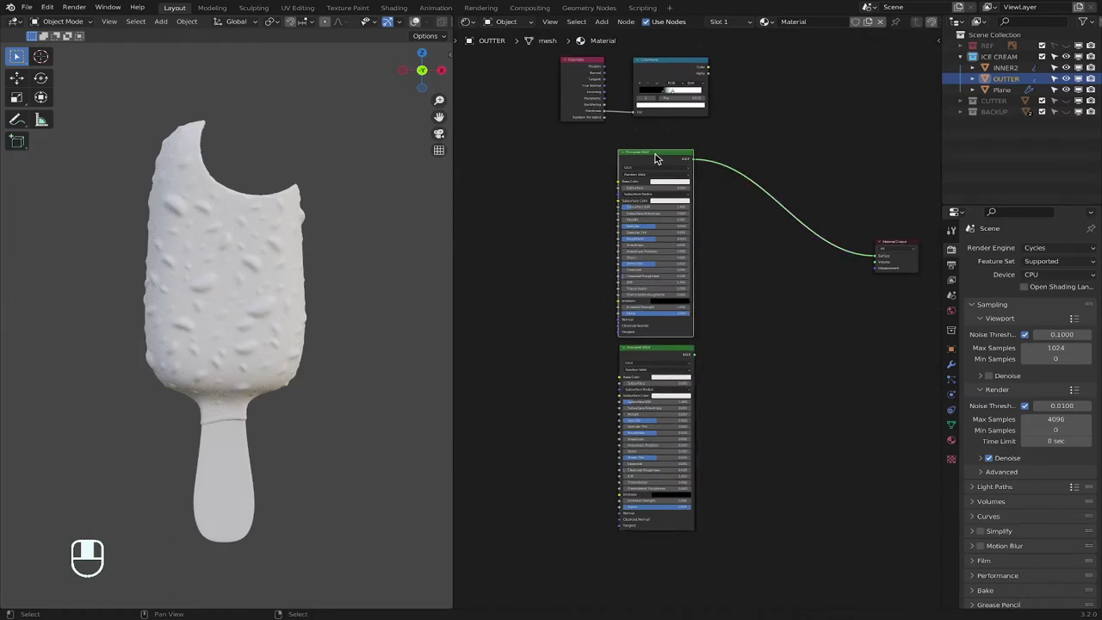
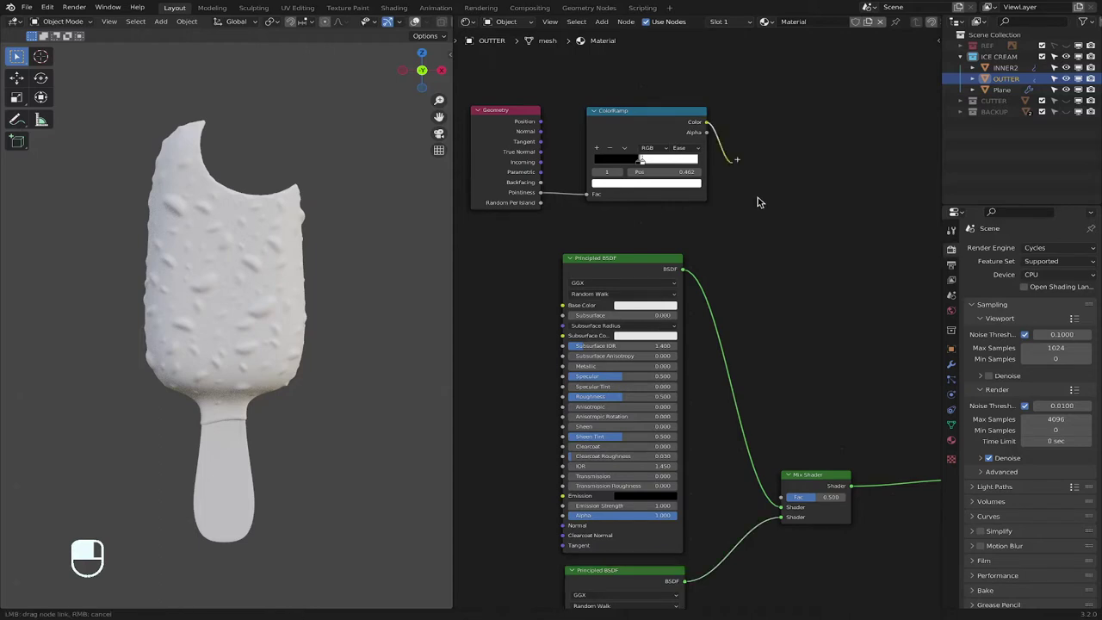
pyautogui.moveTo(784, 501); pyautogui.dragTo(702, 258)
pyautogui.middleClick(703, 258)
pyautogui.click(720, 326)
pyautogui.moveTo(721, 327); pyautogui.dragTo(691, 469)
pyautogui.moveTo(691, 469); pyautogui.dragTo(697, 509)
pyautogui.moveTo(697, 509); pyautogui.dragTo(431, 74)
pyautogui.click(432, 74)
# Slide the Pointiness ColorRamp stop toward the middle, around 0.5
pyautogui.moveTo(431, 74); pyautogui.dragTo(660, 324)
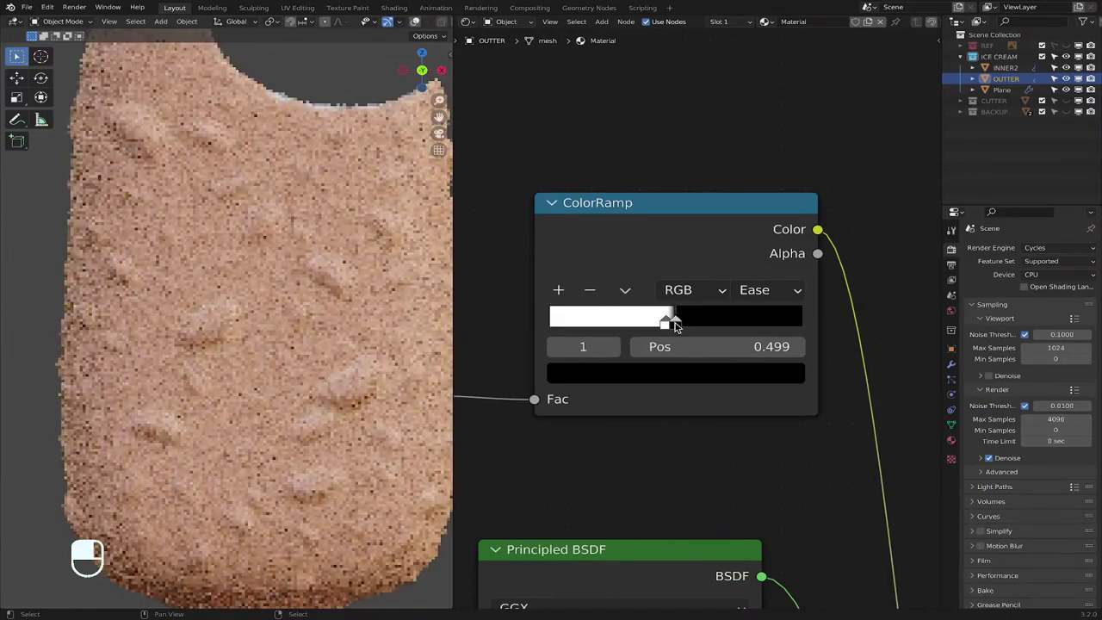
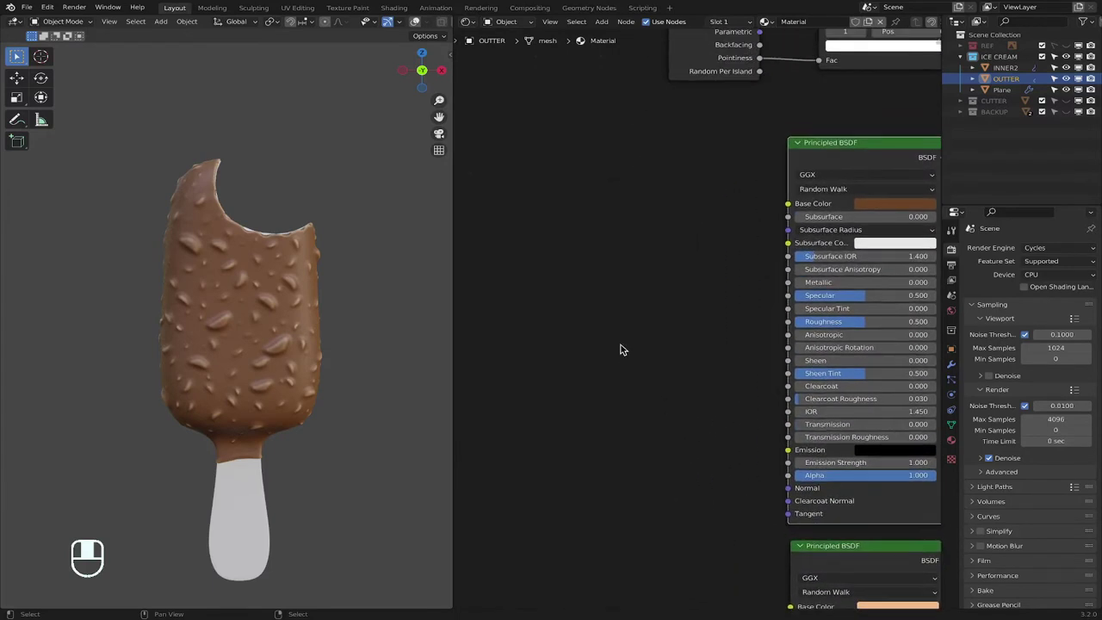
# Search the node list for a Musgrave Texture to drive the chocolate's roughness
pyautogui.press('space')
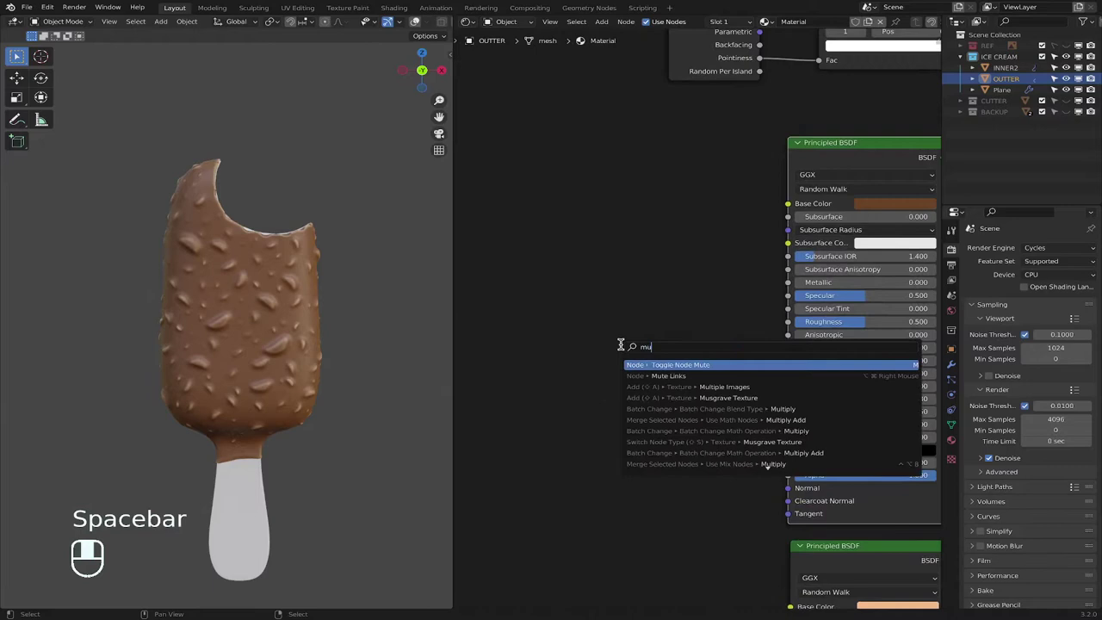
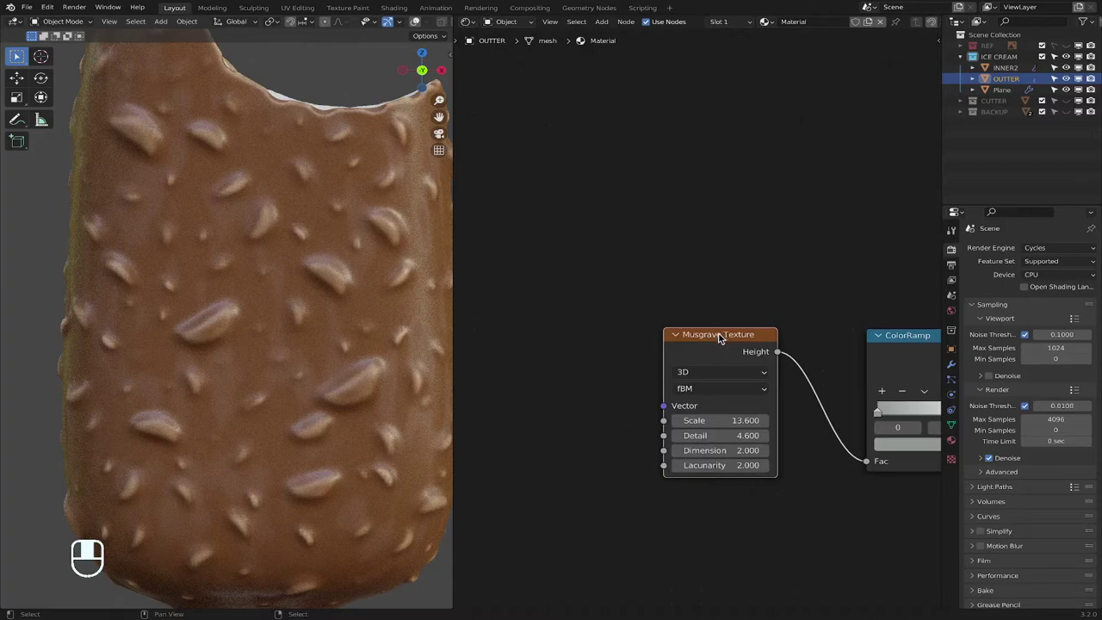
# Give the Musgrave Texture generated Texture Coordinate and Mapping inputs, then add a Noise Texture node
pyautogui.press('ctrl+t')
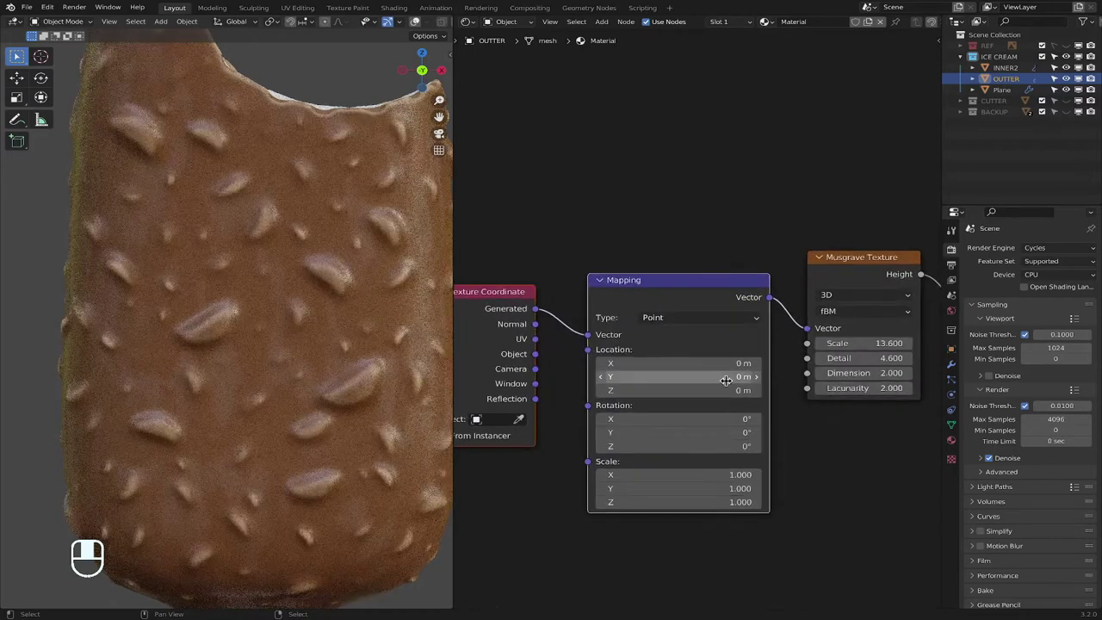
pyautogui.moveTo(568, 239); pyautogui.dragTo(598, 307)
pyautogui.press('space')
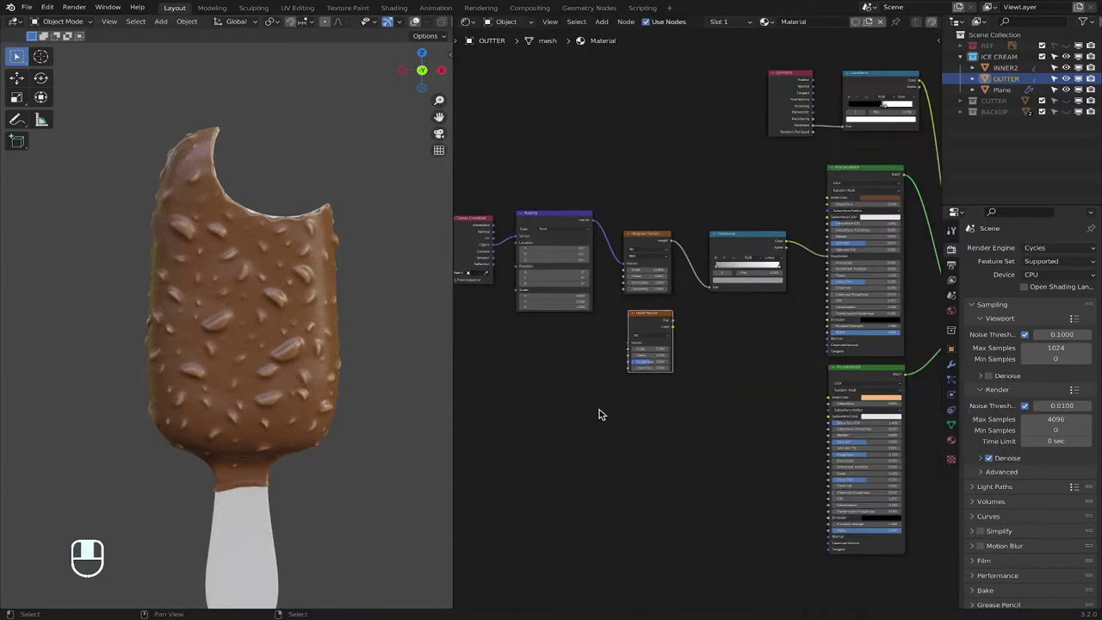
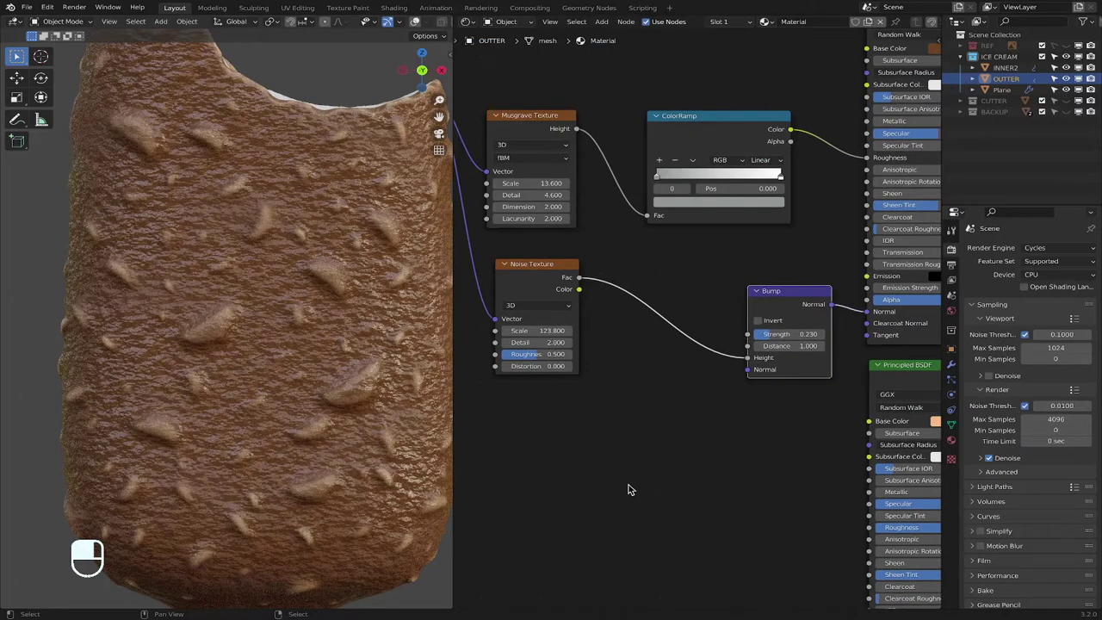
# Add a ColorRamp and drop it into the link between the Noise Texture and the Bump node
pyautogui.press('space')
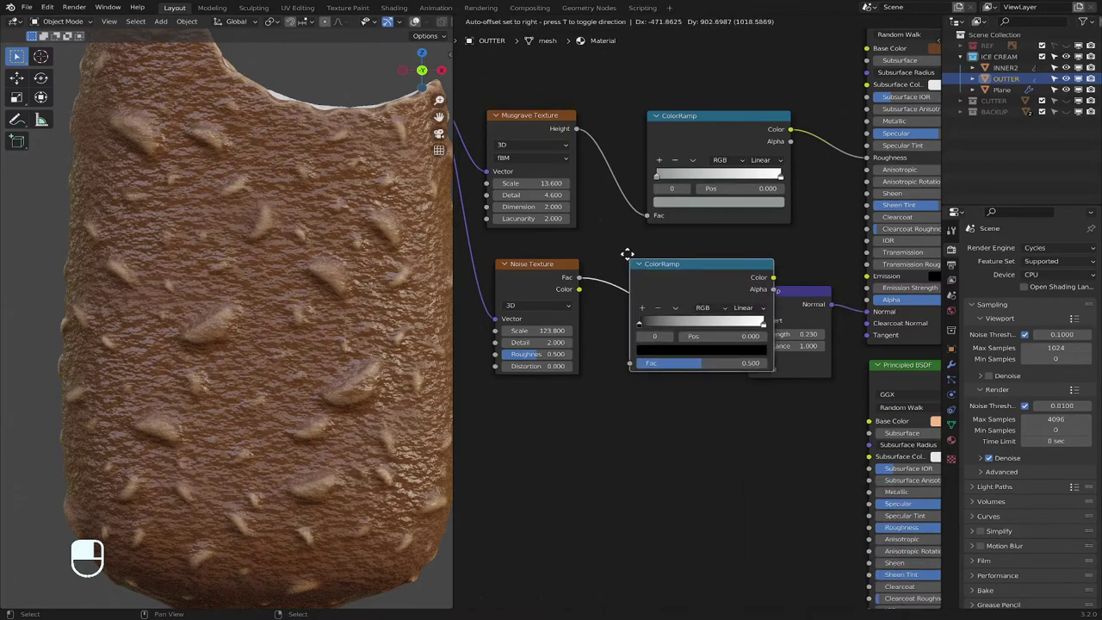
pyautogui.moveTo(605, 259); pyautogui.dragTo(693, 264)
pyautogui.click(694, 263)
pyautogui.middleClick(694, 264)
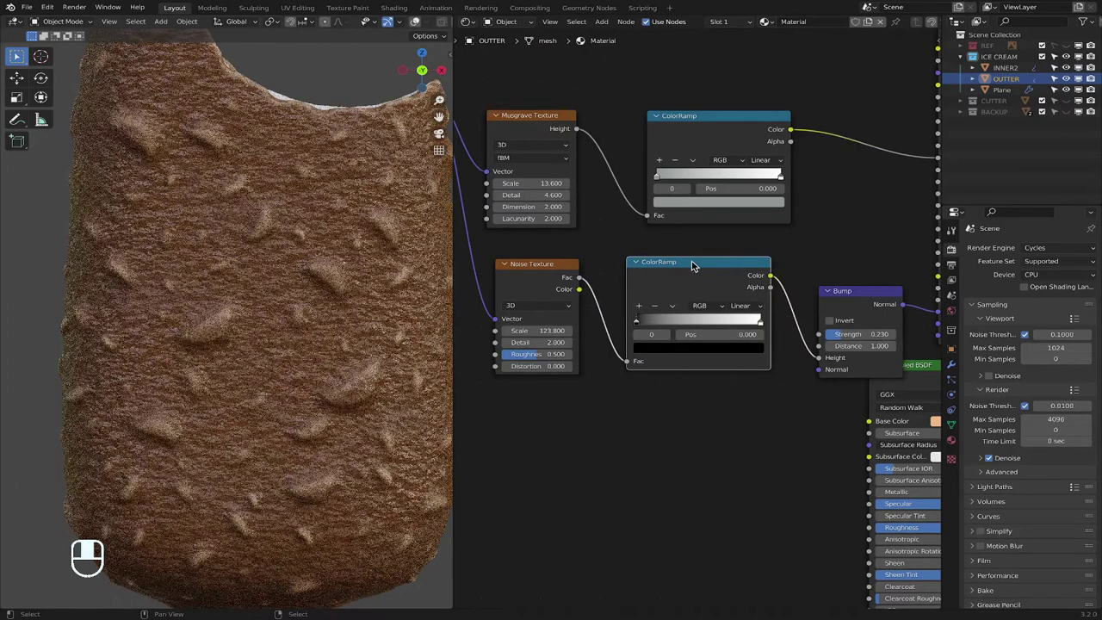
pyautogui.click(694, 264)
pyautogui.click(693, 263)
# Rearrange the noise ramp, preview the full chocolate shader, then preview the noise ColorRamp alone on the model
pyautogui.moveTo(694, 263); pyautogui.dragTo(845, 288)
pyautogui.click(846, 289)
pyautogui.middleClick(845, 288)
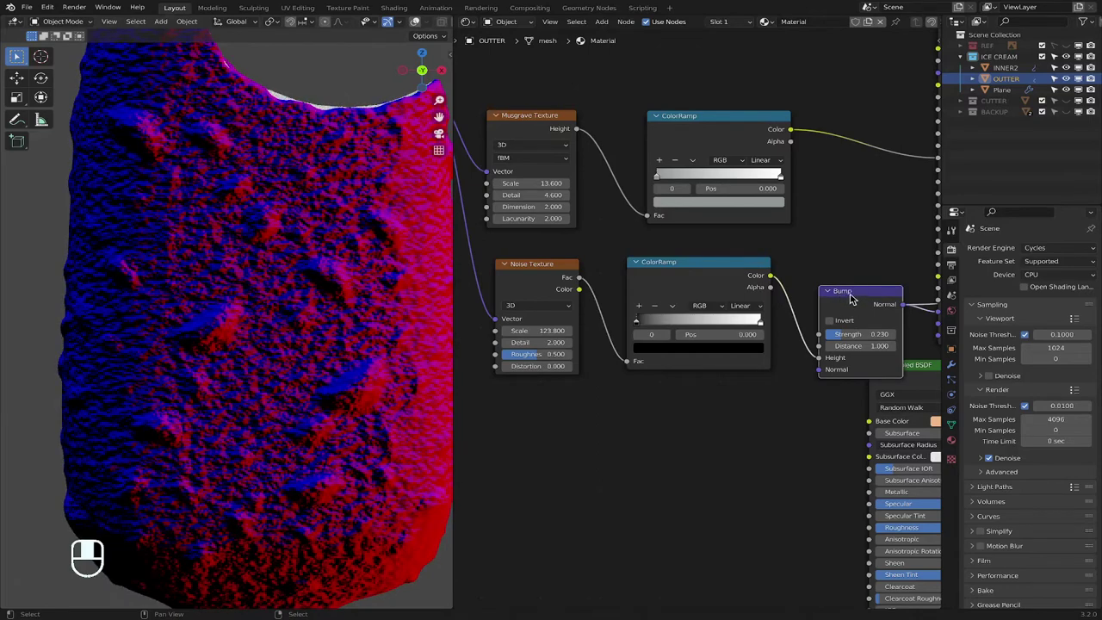
pyautogui.click(687, 262)
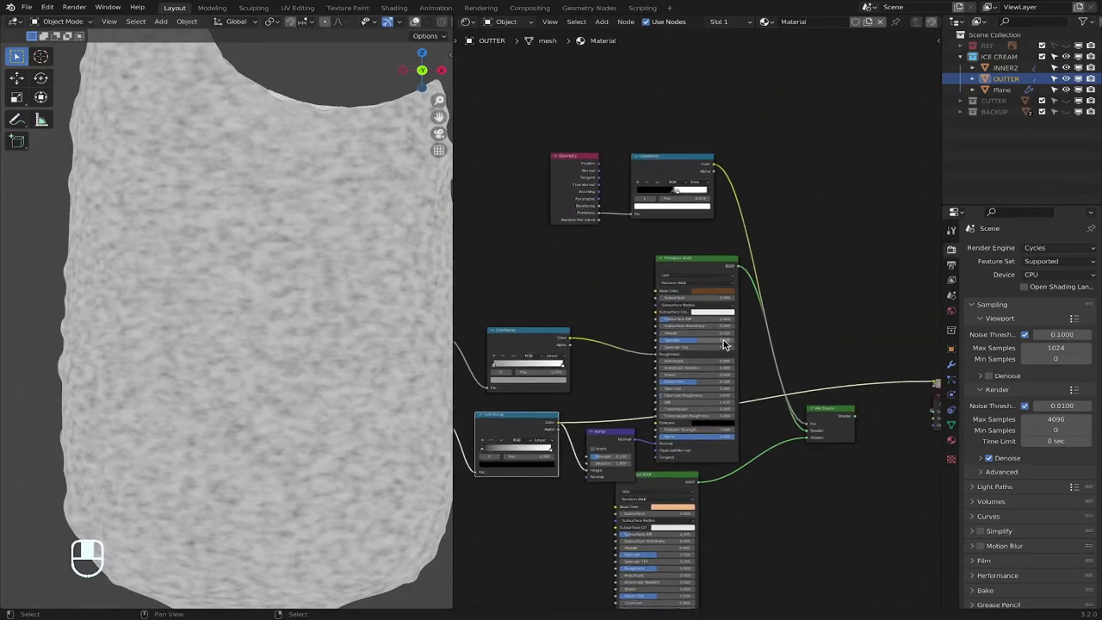
pyautogui.click(707, 258)
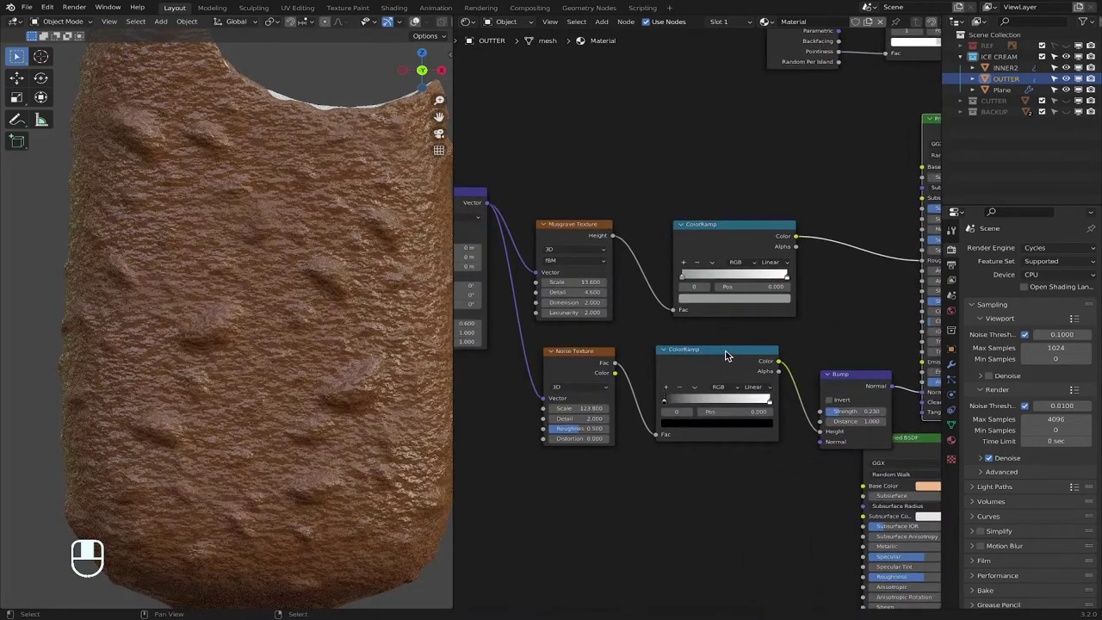
pyautogui.click(727, 353)
pyautogui.click(727, 353)
pyautogui.moveTo(727, 353); pyautogui.dragTo(631, 408)
pyautogui.moveTo(632, 408); pyautogui.dragTo(895, 131)
pyautogui.moveTo(895, 131); pyautogui.dragTo(661, 418)
pyautogui.moveTo(661, 418); pyautogui.dragTo(777, 203)
pyautogui.moveTo(776, 203); pyautogui.dragTo(629, 312)
pyautogui.moveTo(629, 312); pyautogui.dragTo(693, 217)
pyautogui.moveTo(693, 218); pyautogui.dragTo(754, 458)
pyautogui.click(754, 458)
pyautogui.moveTo(754, 458); pyautogui.dragTo(727, 415)
pyautogui.click(726, 416)
pyautogui.moveTo(726, 415); pyautogui.dragTo(714, 417)
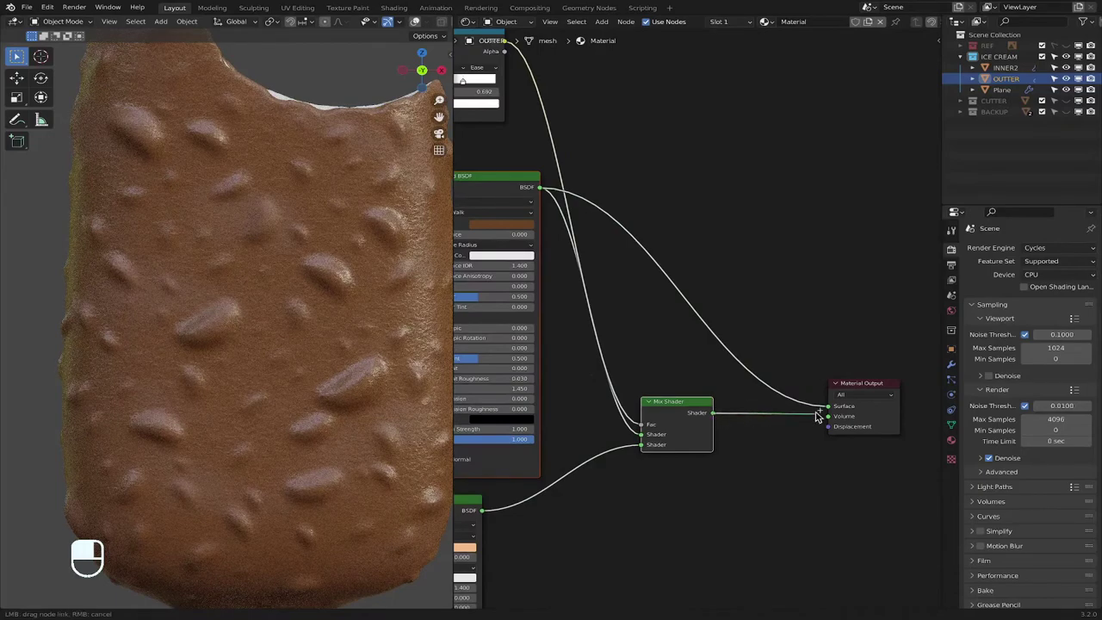
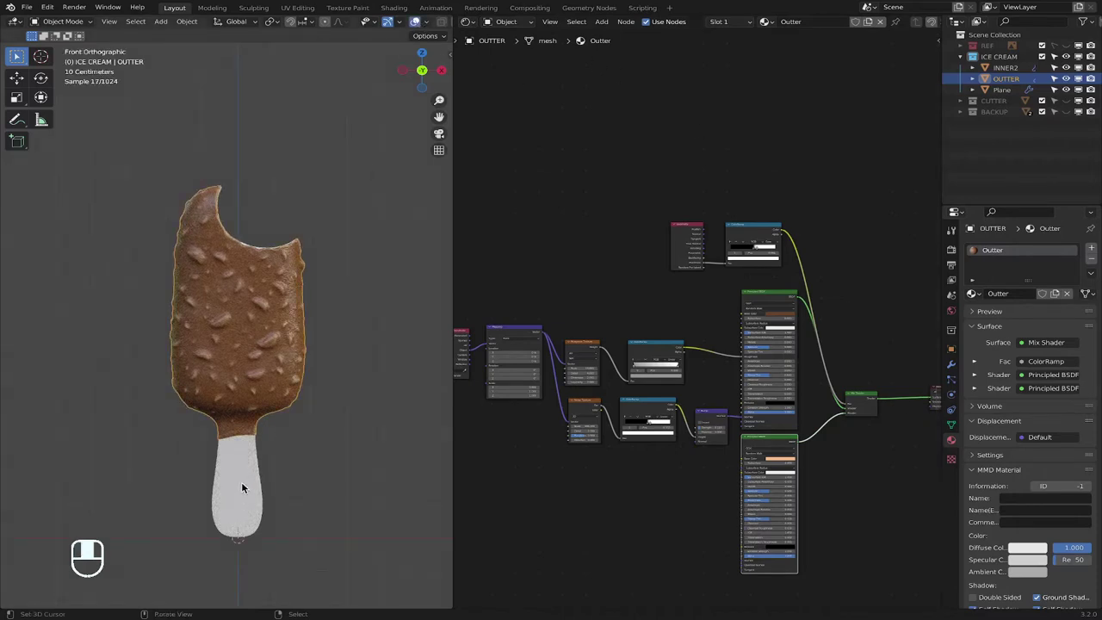
# Select the Plane stick object so it can receive its own material
pyautogui.rightClick(246, 488)
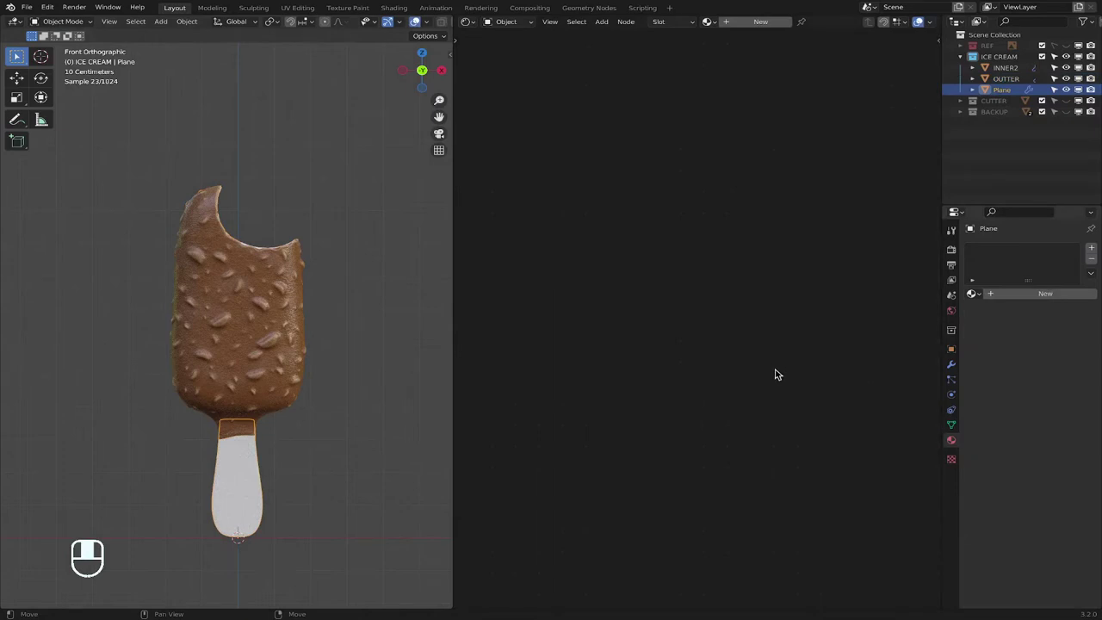
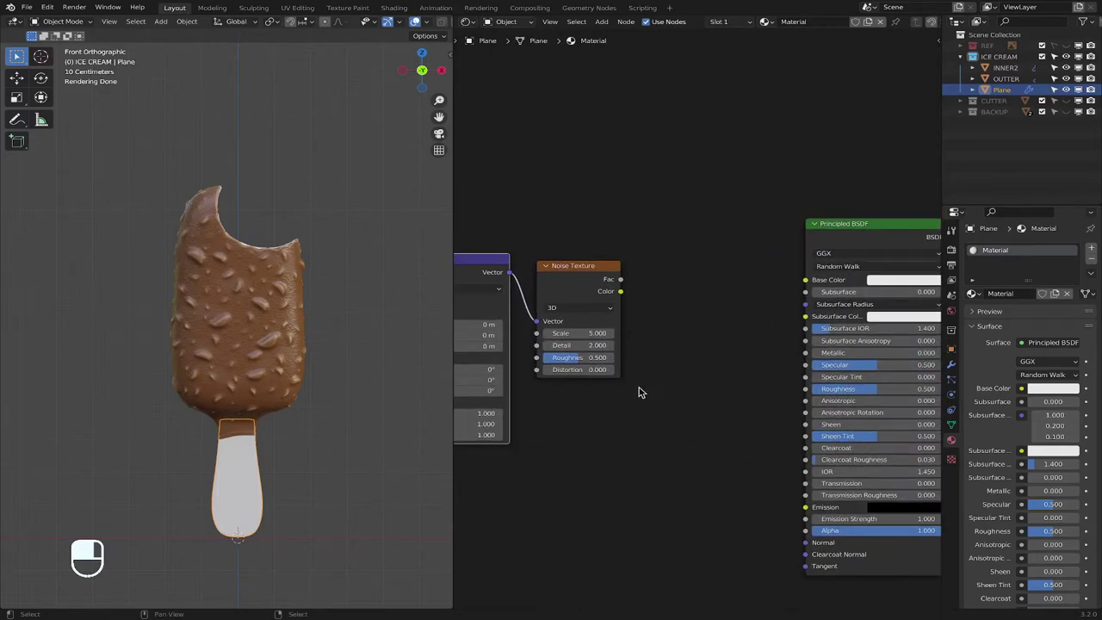
# Search the node list for a ColorRamp to colour the stick material
pyautogui.press('space')
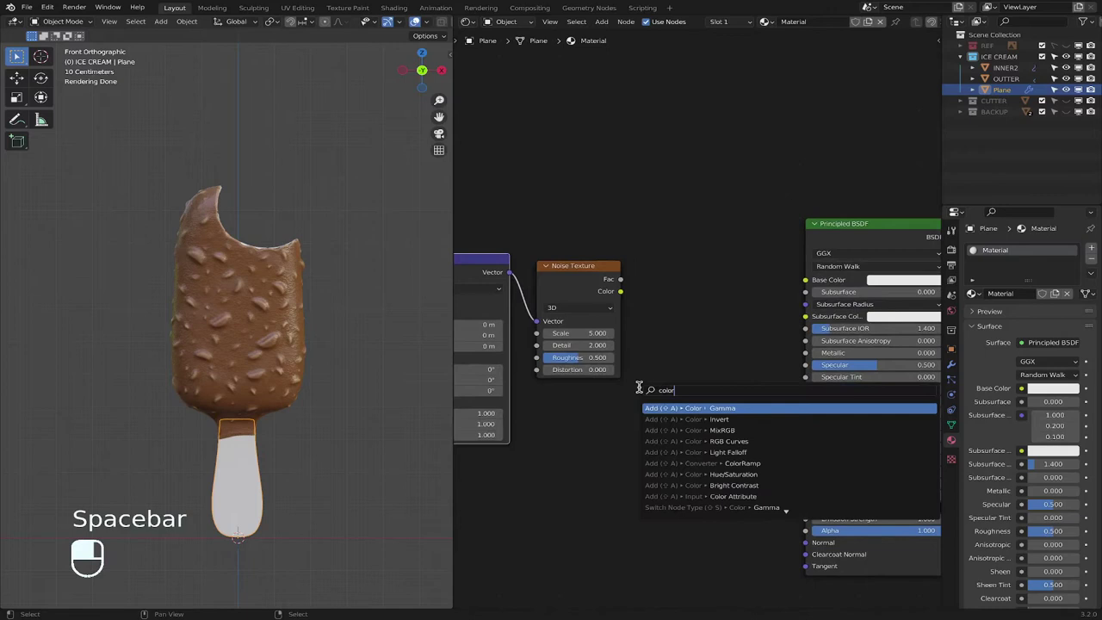
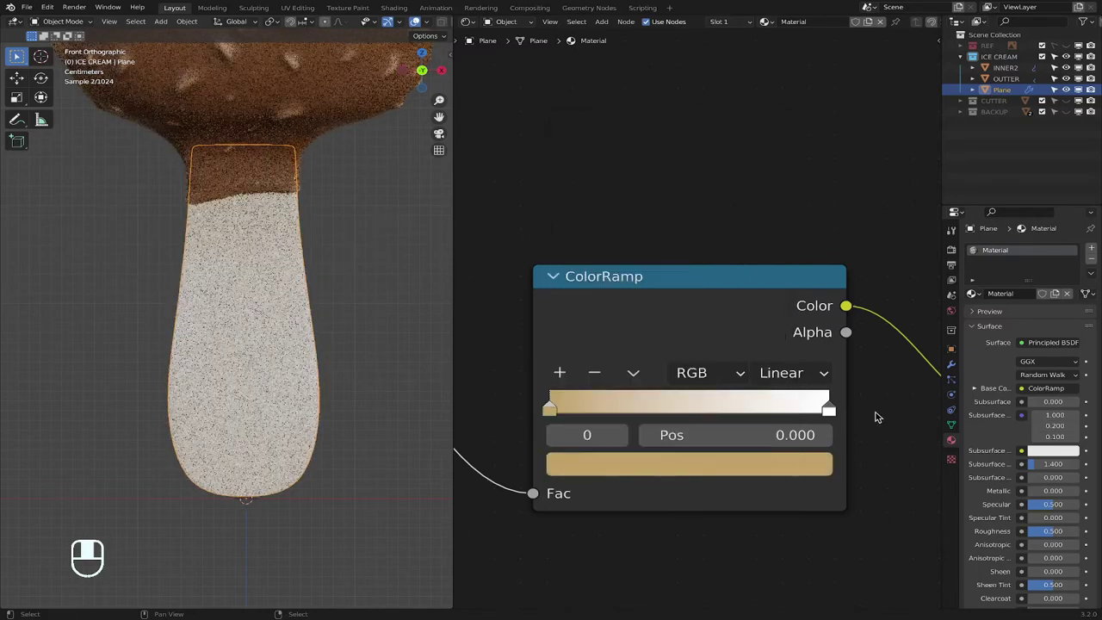
# Preview the raw Noise Texture colour on the stick while its Fac feeds the ColorRamp into Base Color
pyautogui.click(596, 461)
pyautogui.moveTo(596, 461); pyautogui.dragTo(832, 415)
pyautogui.click(833, 414)
pyautogui.moveTo(832, 414); pyautogui.dragTo(832, 412)
pyautogui.moveTo(831, 412); pyautogui.dragTo(778, 468)
pyautogui.moveTo(778, 468); pyautogui.dragTo(654, 331)
# Set the stick's Noise Texture scale to 75.8 and preview the ColorRamp output
pyautogui.click(654, 331)
pyautogui.moveTo(654, 332); pyautogui.dragTo(654, 332)
pyautogui.click(654, 333)
pyautogui.middleClick(654, 332)
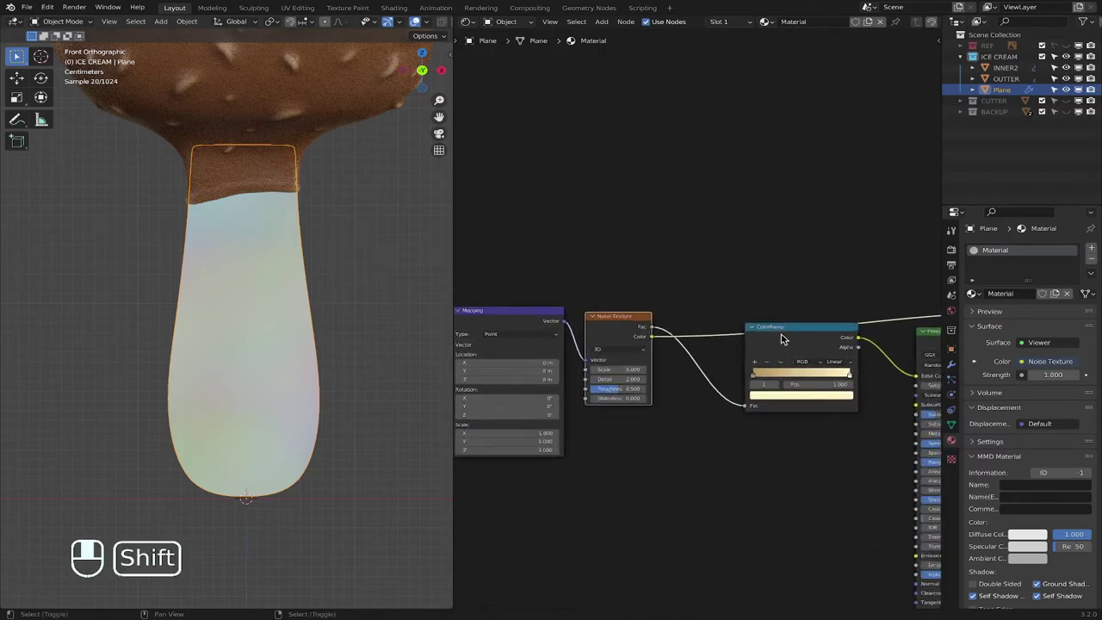
pyautogui.click(786, 333)
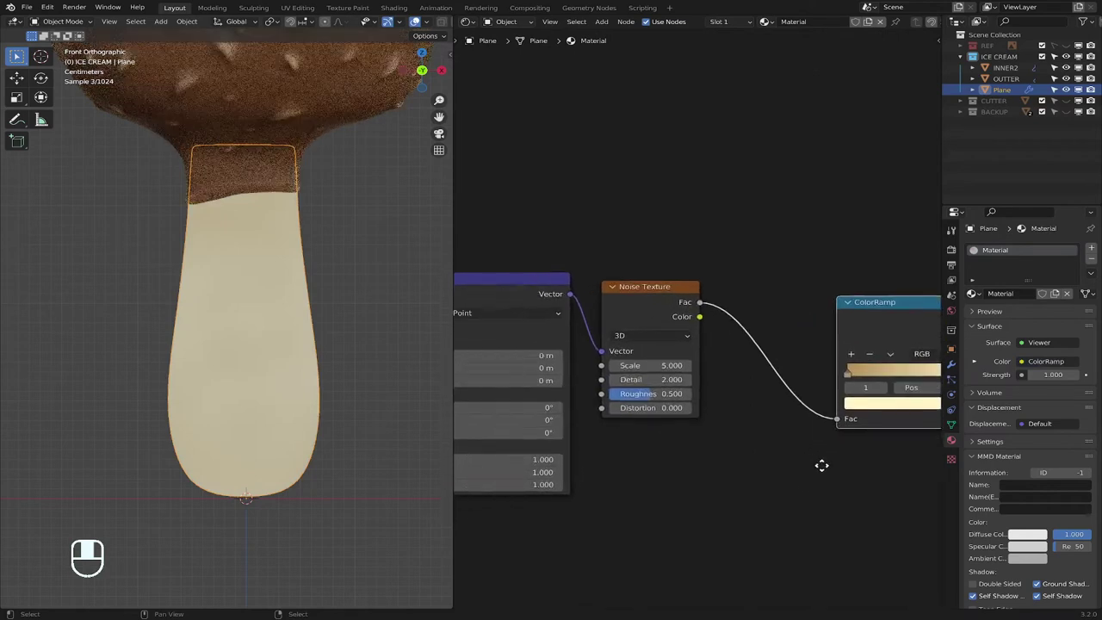
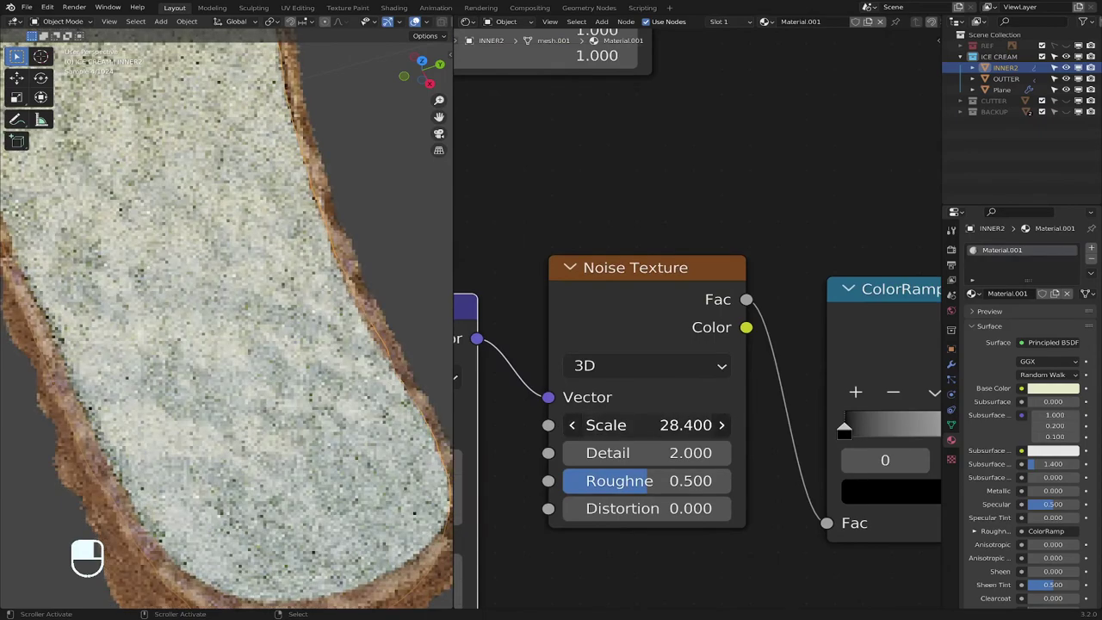
pyautogui.moveTo(444, 335); pyautogui.dragTo(343, 325)
pyautogui.moveTo(342, 313); pyautogui.dragTo(404, 293)
pyautogui.moveTo(398, 295); pyautogui.dragTo(409, 80)
pyautogui.moveTo(408, 80); pyautogui.dragTo(303, 261)
# Search for 'wave' in the Shader Editor, listing Wave Texture among the results
pyautogui.rightClick(303, 261)
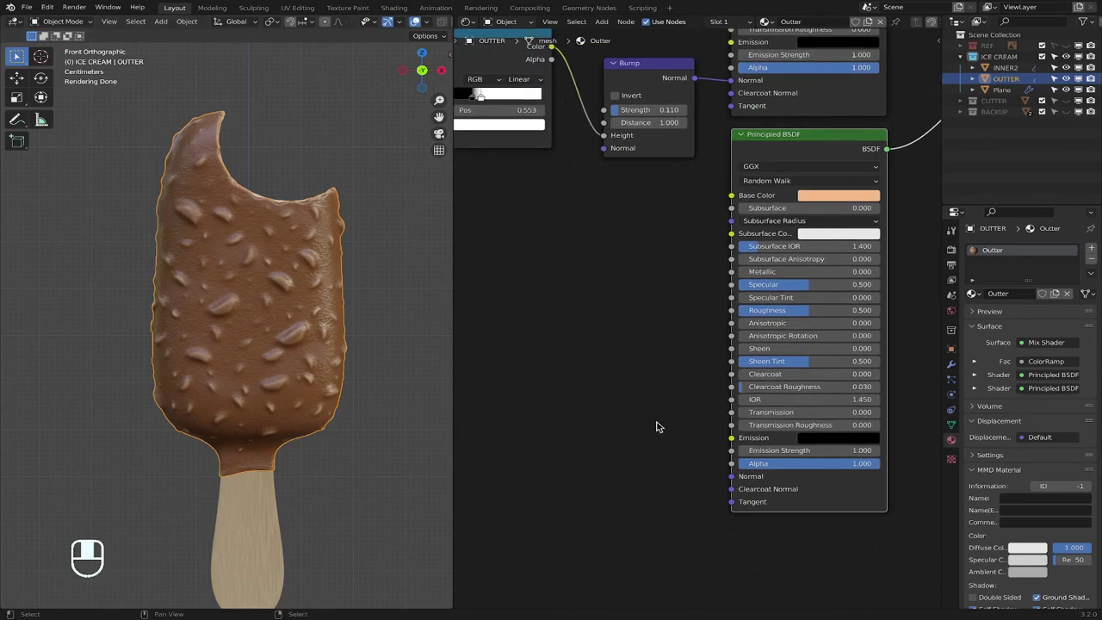
pyautogui.press('space')
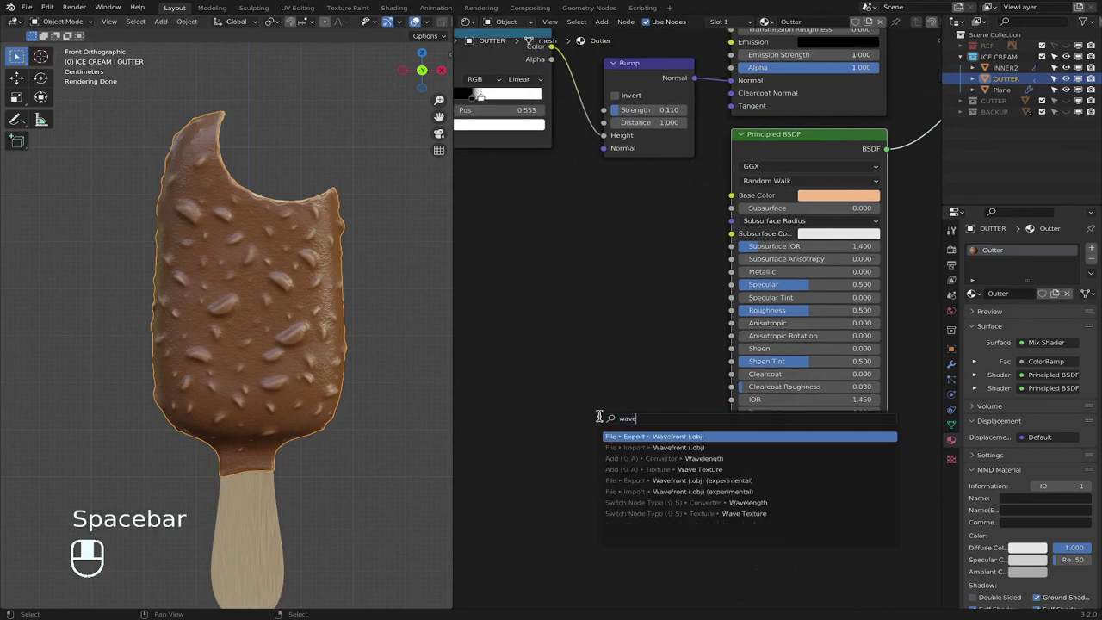